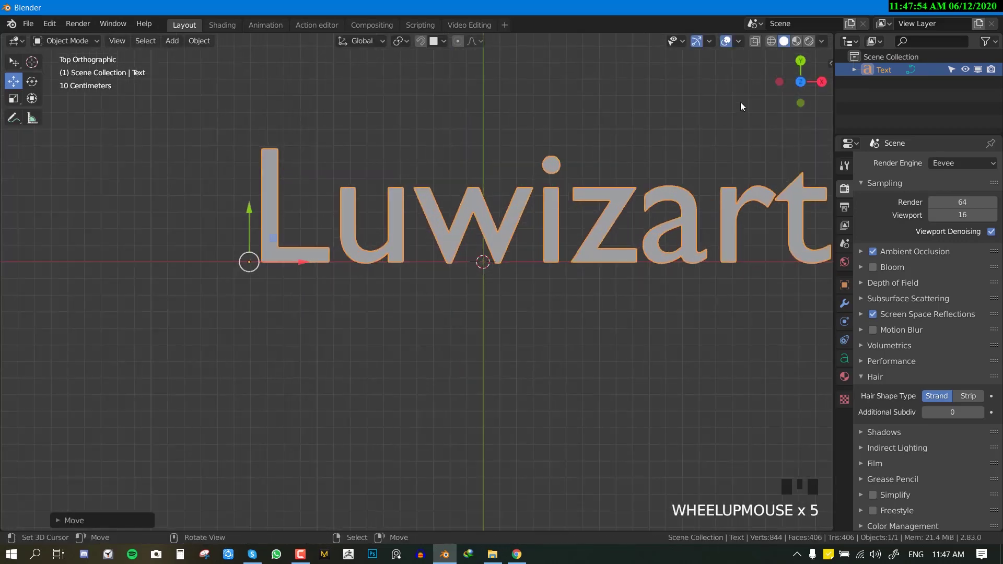
Orbit and pan around the Luwizart text to inspect its triangulated mesh.
scroll(down, 3)
middle_click(582, 244)
scroll(up, 3)
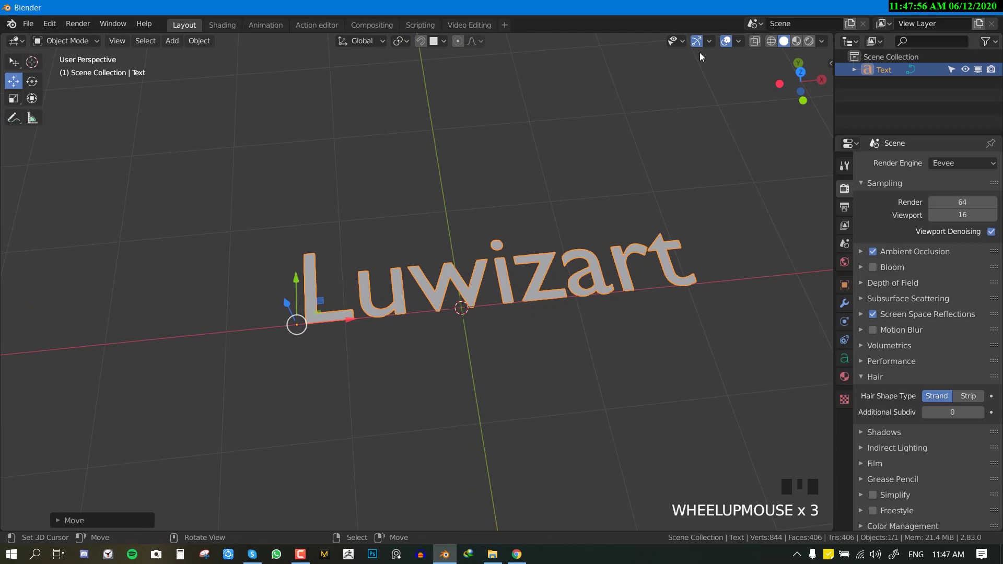
drag(740, 45, 328, 277)
key(KP_7)
drag(556, 236, 575, 232)
scroll(up, 3)
scroll(down, 3)
scroll(up, 3)
drag(695, 229, 608, 231)
scroll(down, 3)
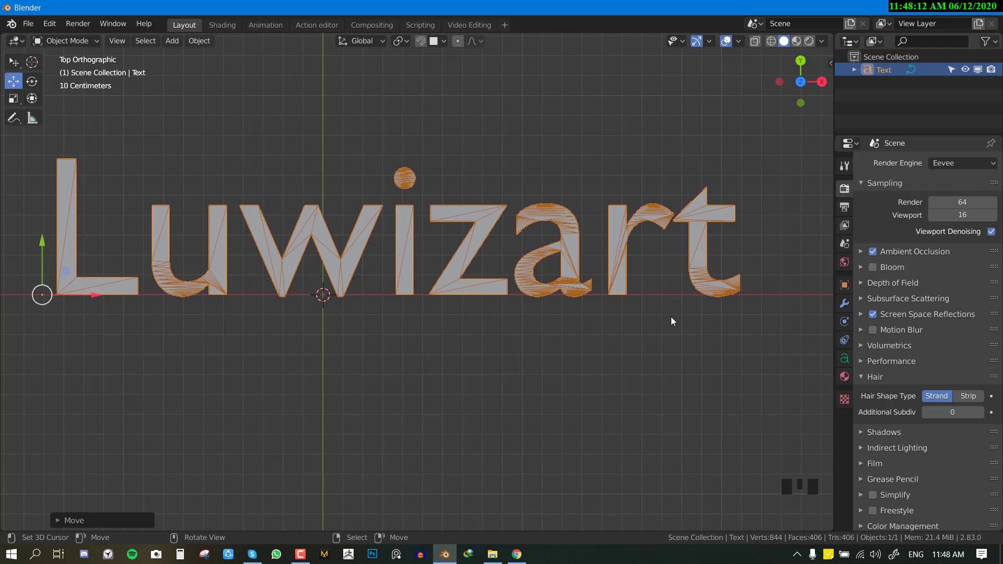
scroll(up, 3)
drag(668, 165, 608, 222)
scroll(down, 3)
Show the wireframe over the text and bring up its modifier settings.
click(846, 310)
drag(908, 162, 138, 252)
drag(137, 251, 250, 213)
scroll(down, 3)
scroll(up, 3)
scroll(down, 3)
click(991, 215)
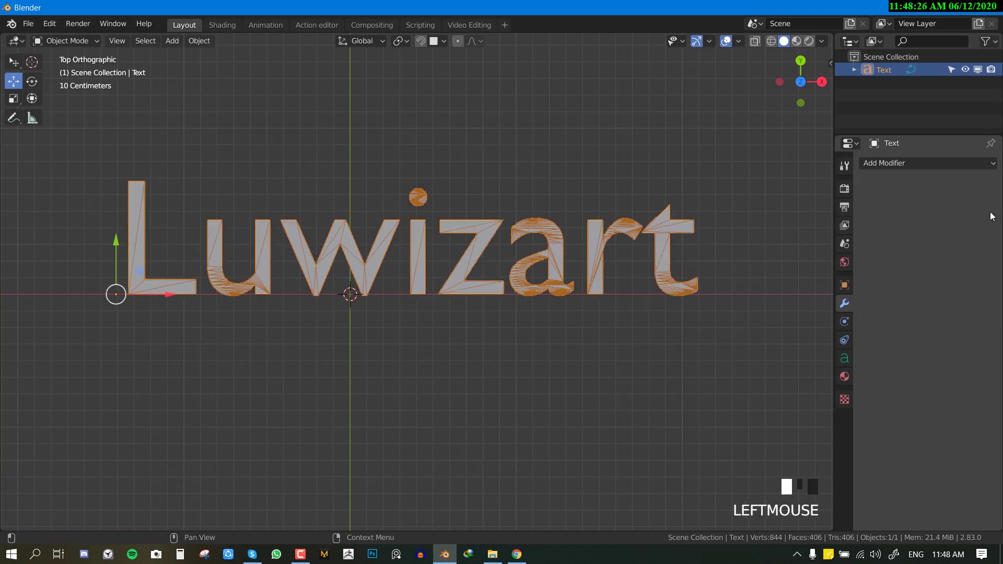
Convert the Luwizart text object to a mesh via Object > Convert to.
drag(524, 241, 300, 261)
right_click(300, 261)
drag(213, 45, 383, 405)
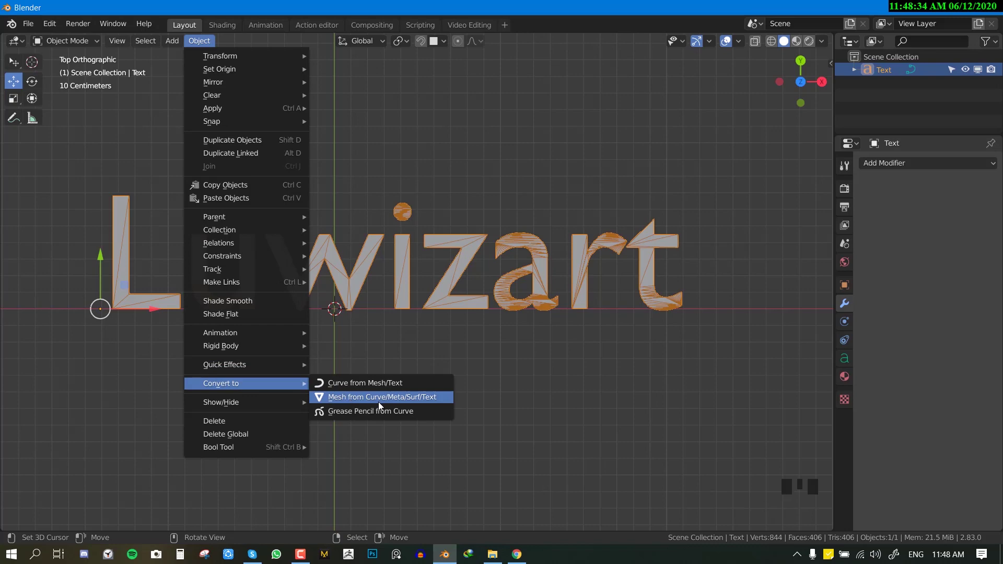
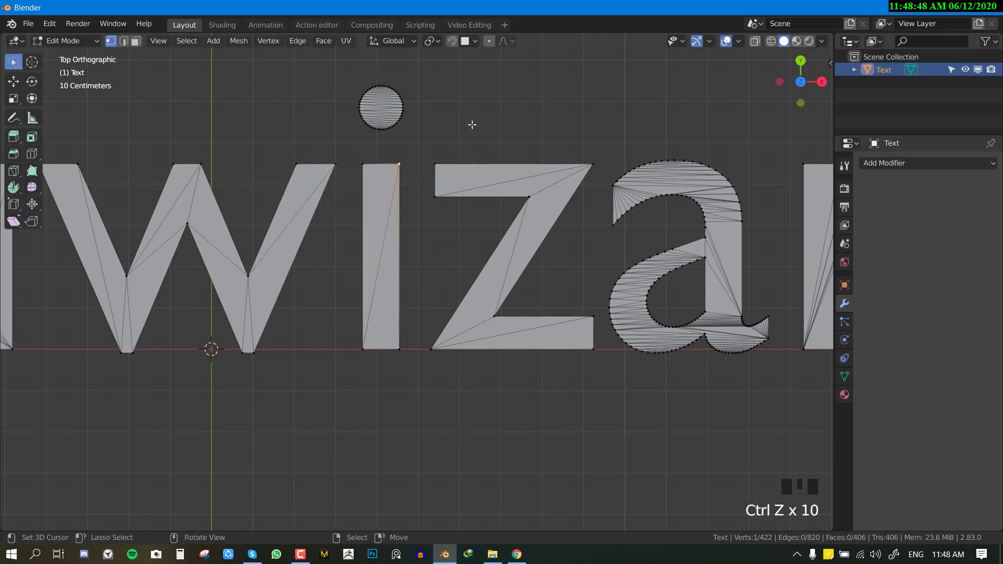
Add a collapse Decimate modifier to the text mesh at ratio about 0.26.
key(Tab)
scroll(down, 3)
drag(890, 164, 748, 254)
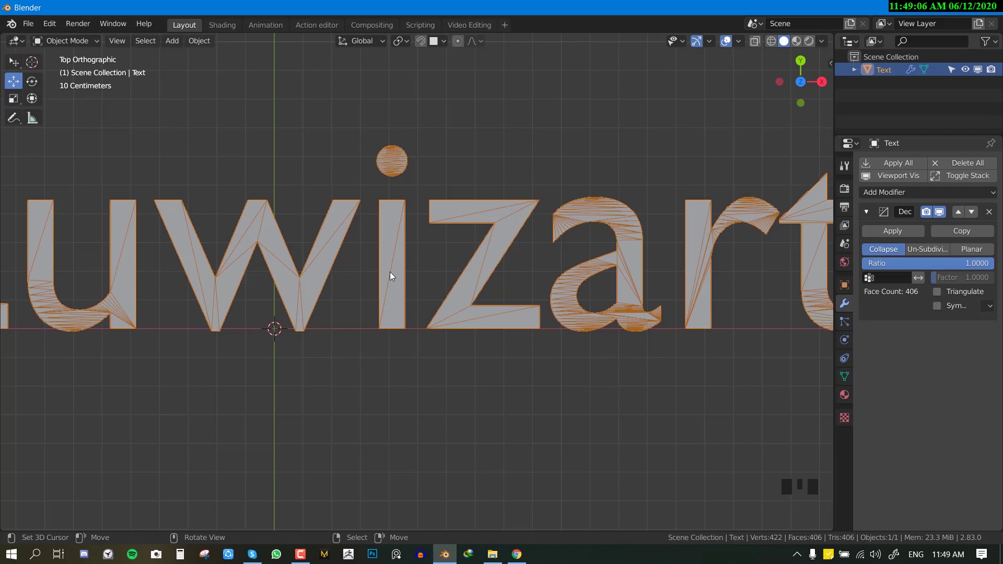
scroll(down, 3)
drag(348, 277, 395, 266)
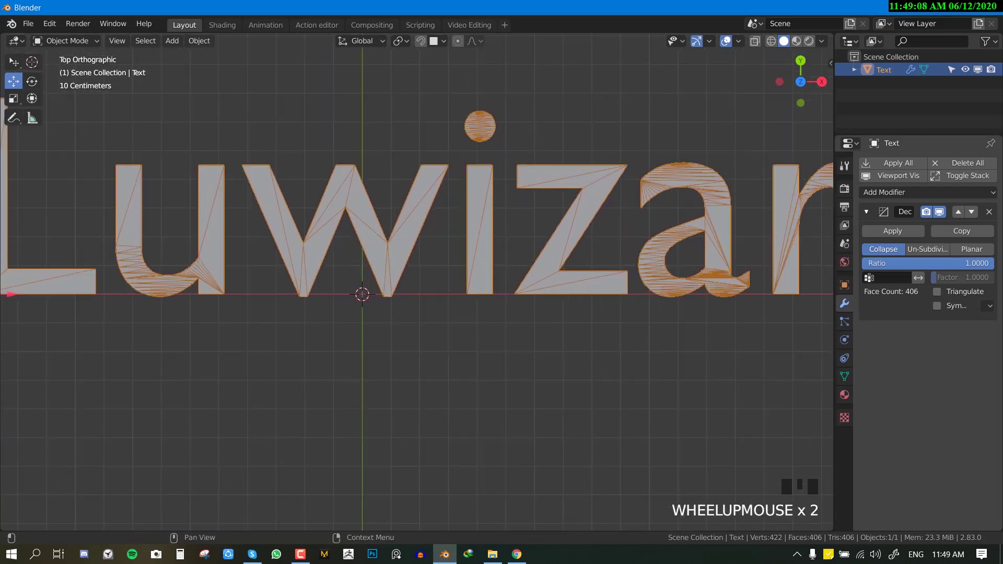
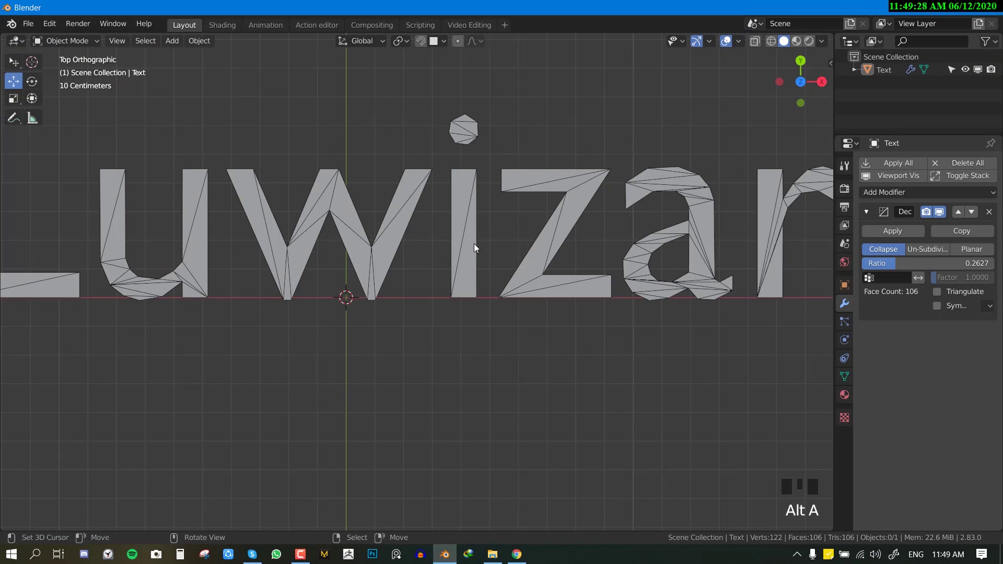
Inspect the 106-face low-poly letters and apply the decimation permanently.
scroll(down, 3)
scroll(up, 3)
scroll(up, 3)
drag(407, 238, 429, 279)
right_click(428, 278)
right_click(471, 287)
scroll(down, 3)
scroll(up, 3)
scroll(up, 3)
scroll(down, 3)
click(947, 210)
click(946, 210)
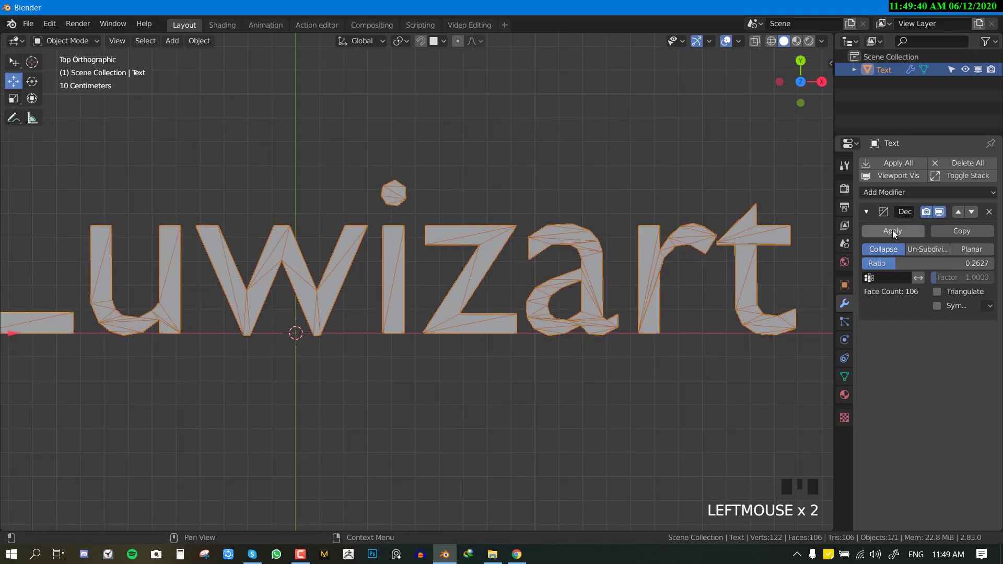
Convert the low-poly text mesh to a curve, leaving only letter outlines.
drag(896, 232, 370, 382)
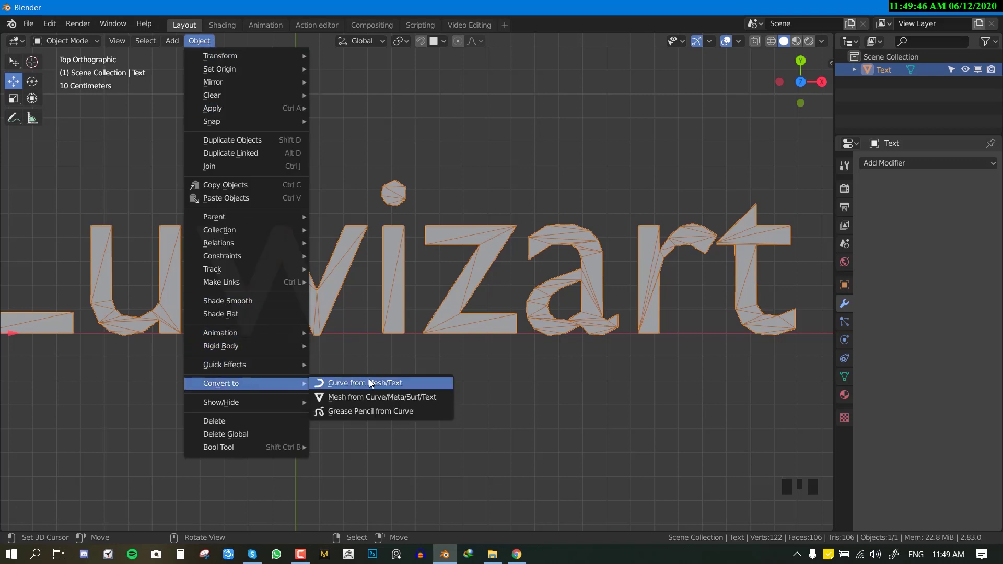
scroll(down, 3)
key(alt+a)
middle_click(544, 235)
scroll(up, 3)
drag(502, 358, 466, 370)
right_click(467, 370)
Convert the outline curve back into a mesh with no interior faces.
key(Tab)
key(Tab)
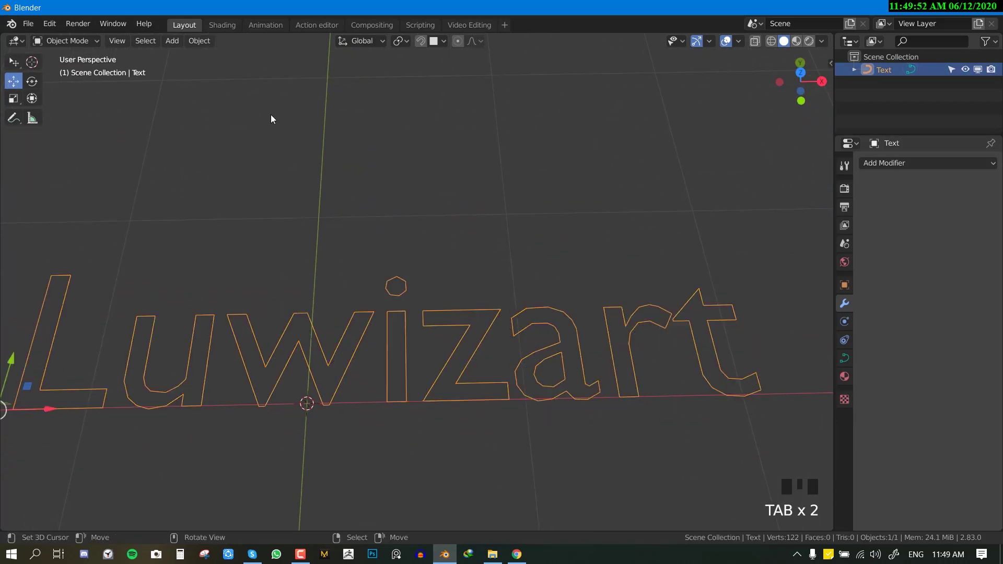
key(F4)
drag(198, 47, 375, 342)
scroll(down, 3)
key(F4)
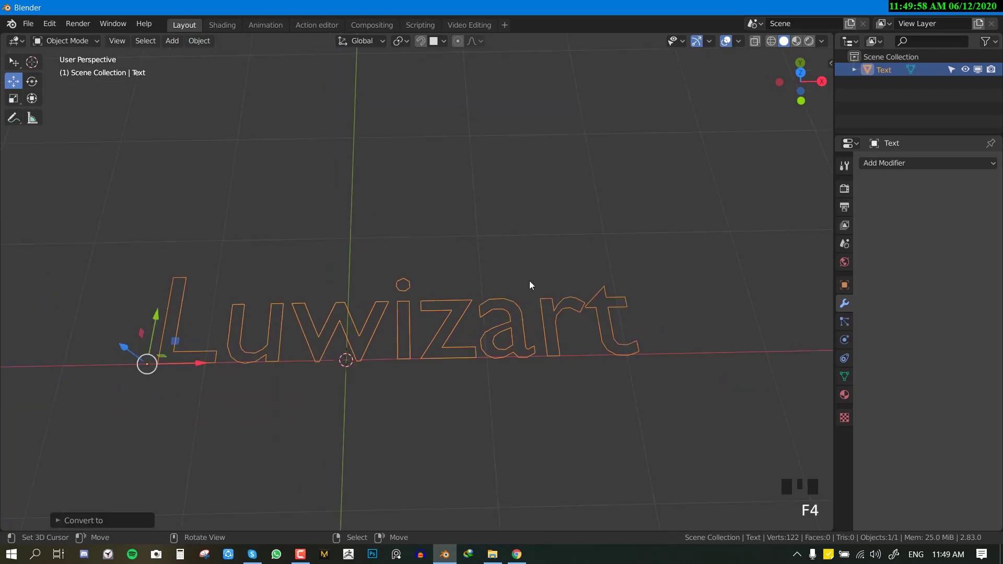
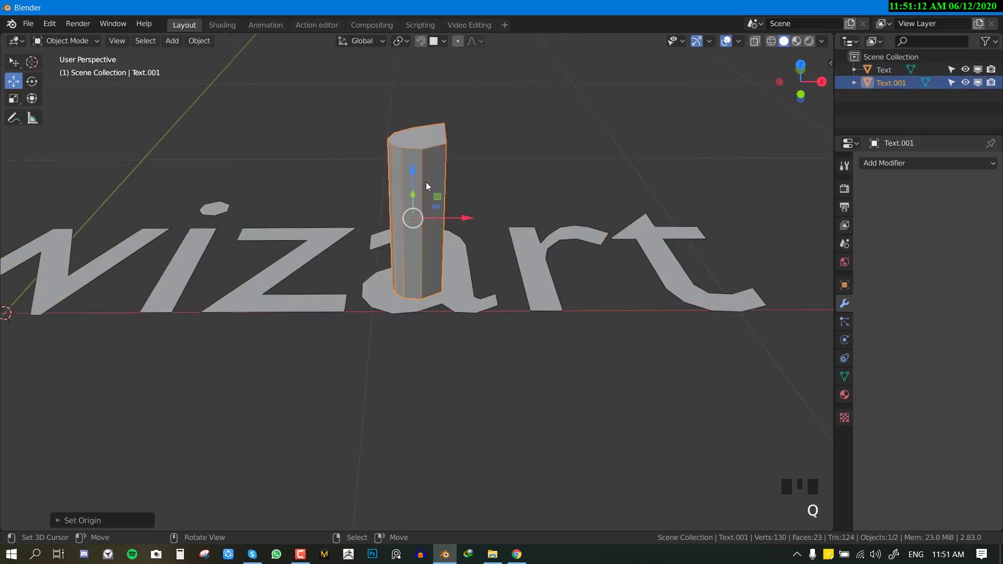
Set a Difference Boolean on the text and pick the prism Text.001 as cutter.
drag(417, 172, 440, 255)
scroll(up, 3)
drag(477, 296, 492, 268)
scroll(down, 3)
drag(470, 269, 488, 239)
right_click(488, 240)
drag(933, 164, 991, 268)
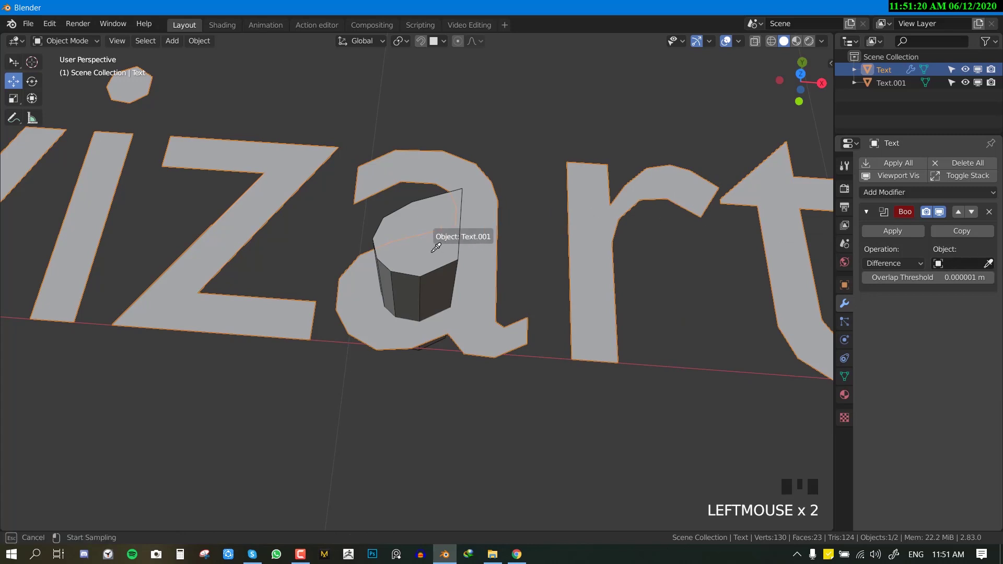
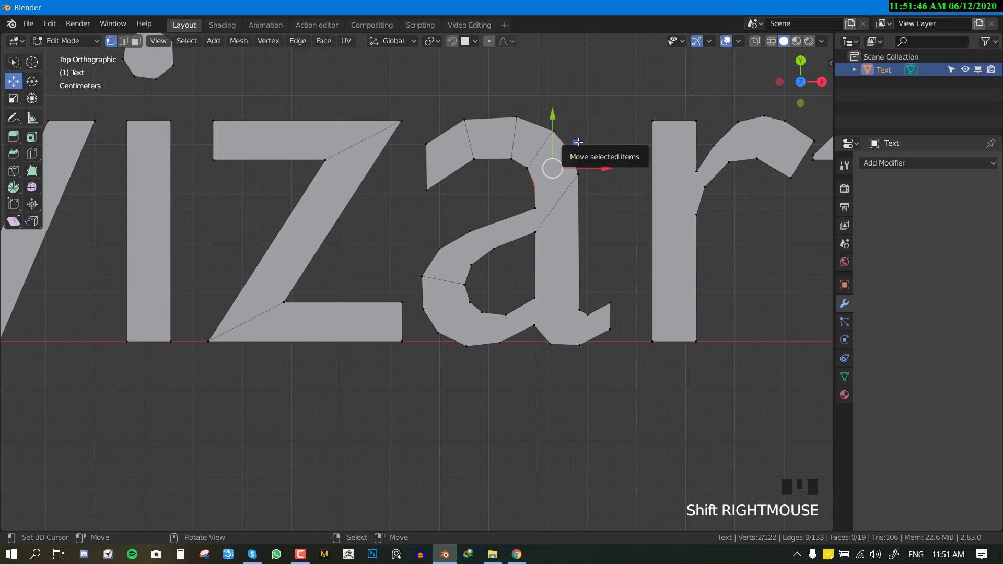
Knife new edges across the letter a to divide it into four-sided faces.
key(j)
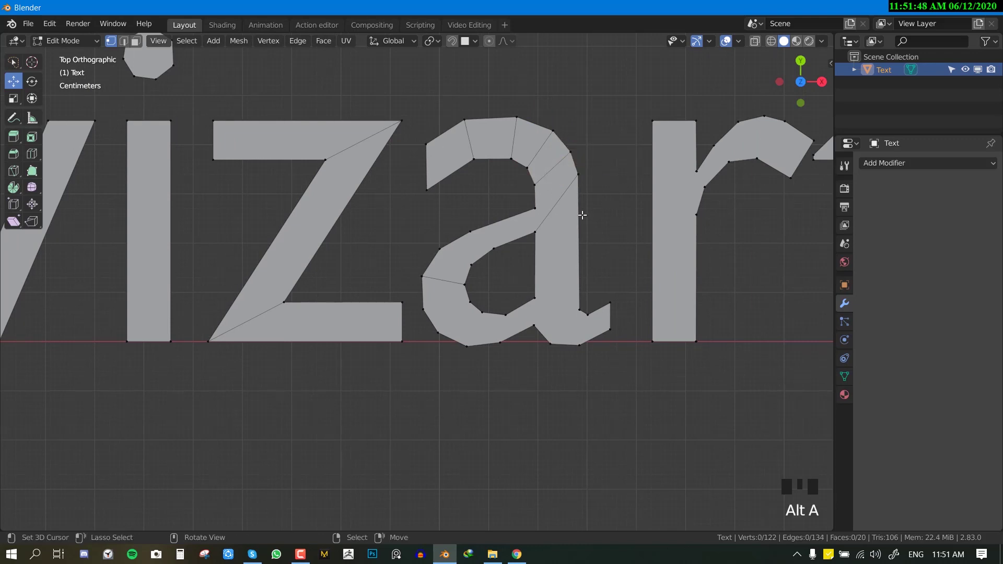
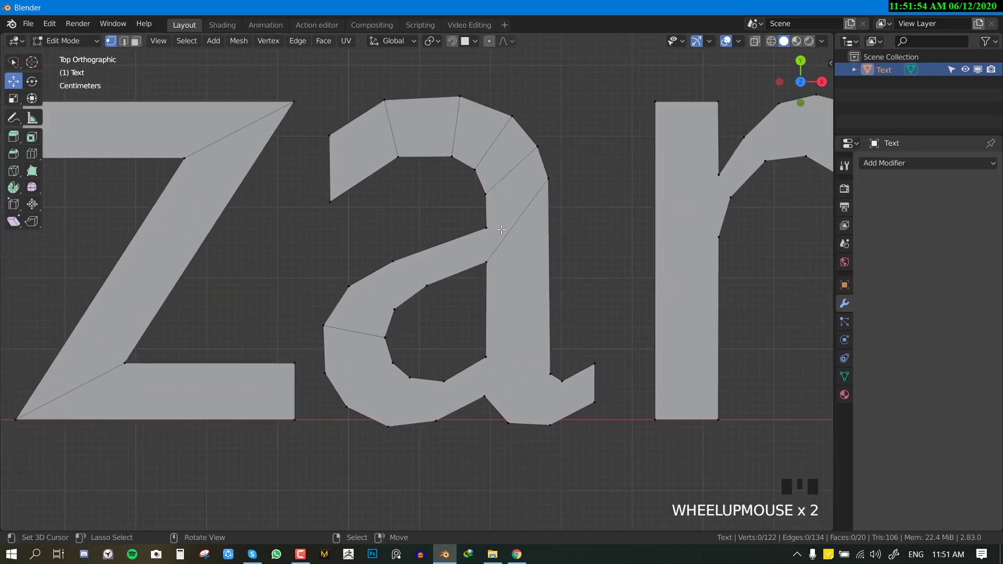
key(k)
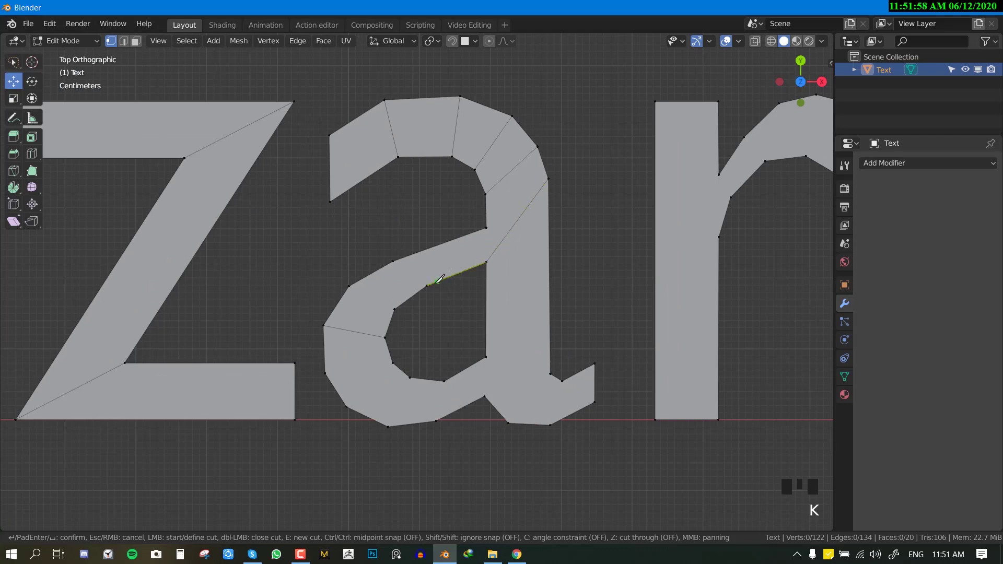
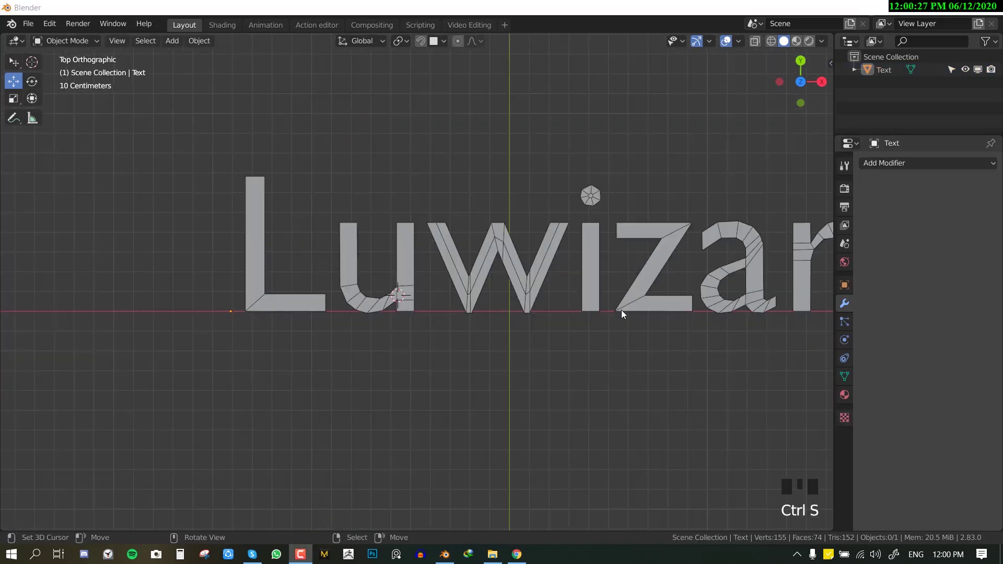
Select the text object and frame the later letters for editing.
click(625, 312)
drag(601, 293, 577, 251)
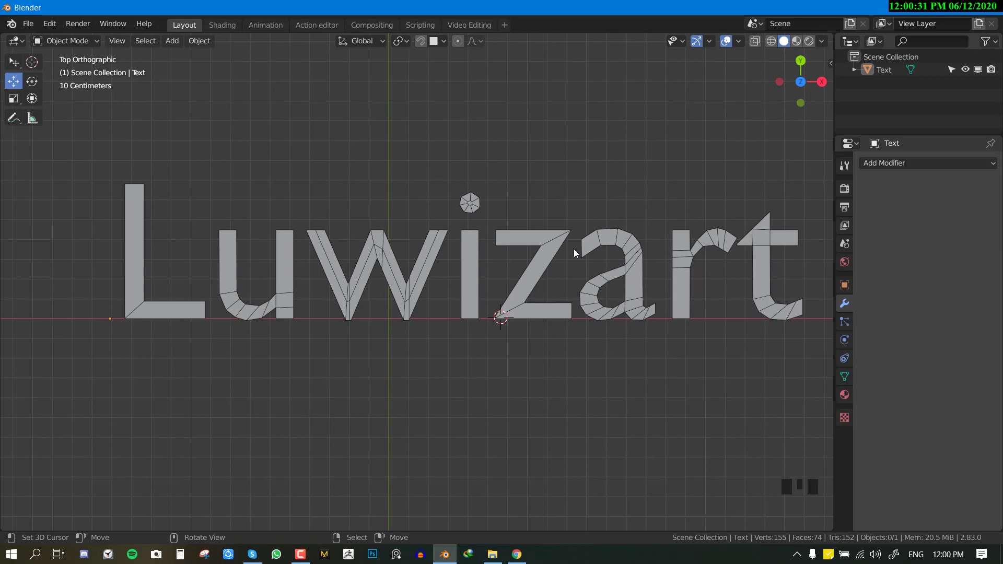
scroll(up, 3)
scroll(down, 3)
scroll(up, 3)
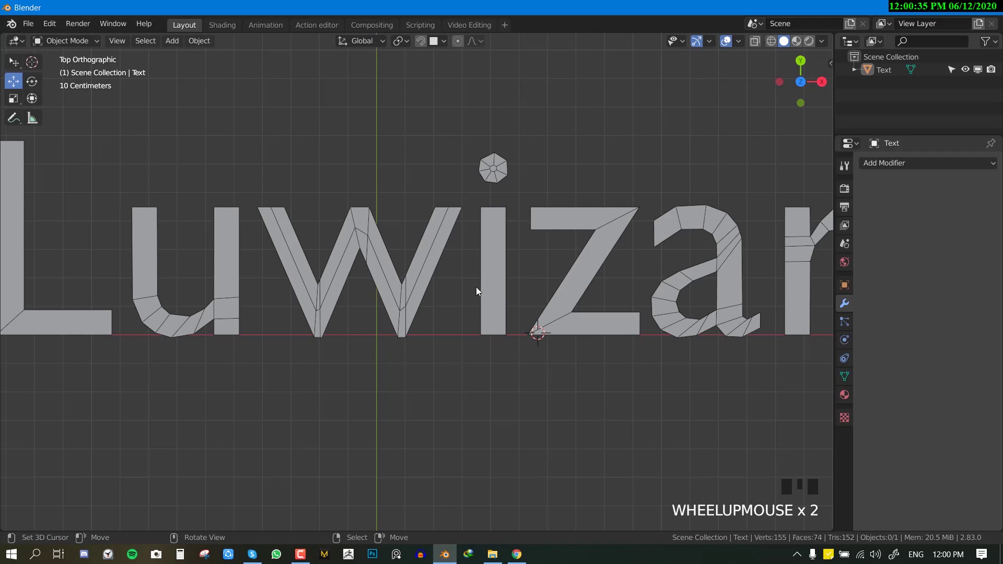
right_click(478, 290)
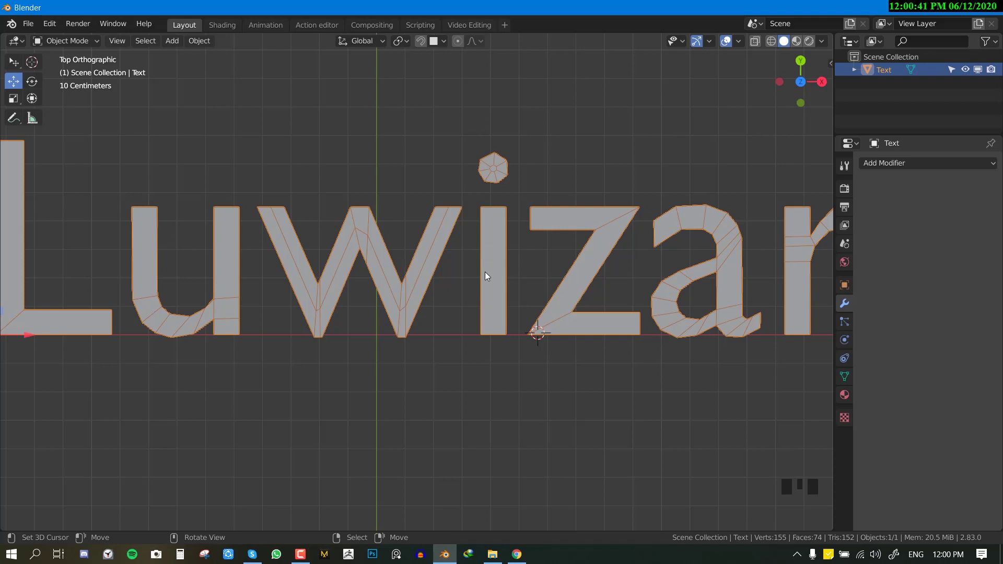
drag(586, 239, 514, 221)
scroll(down, 3)
scroll(up, 3)
scroll(up, 3)
In Edit Mode, add loop cuts across the r to split it into quads.
key(Tab)
key(alt+a)
key(ctrl+r)
key(ctrl+r)
key(ctrl+r)
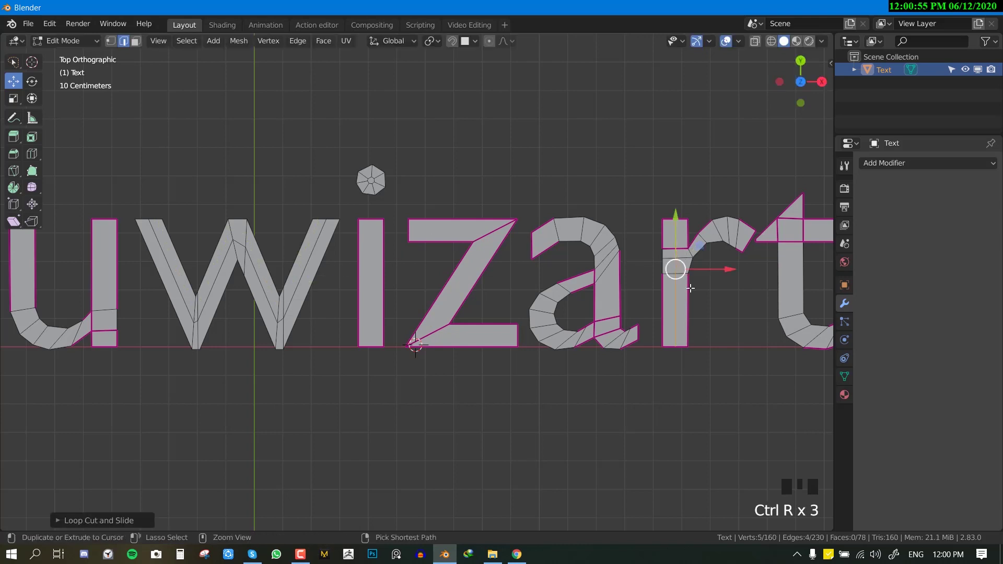
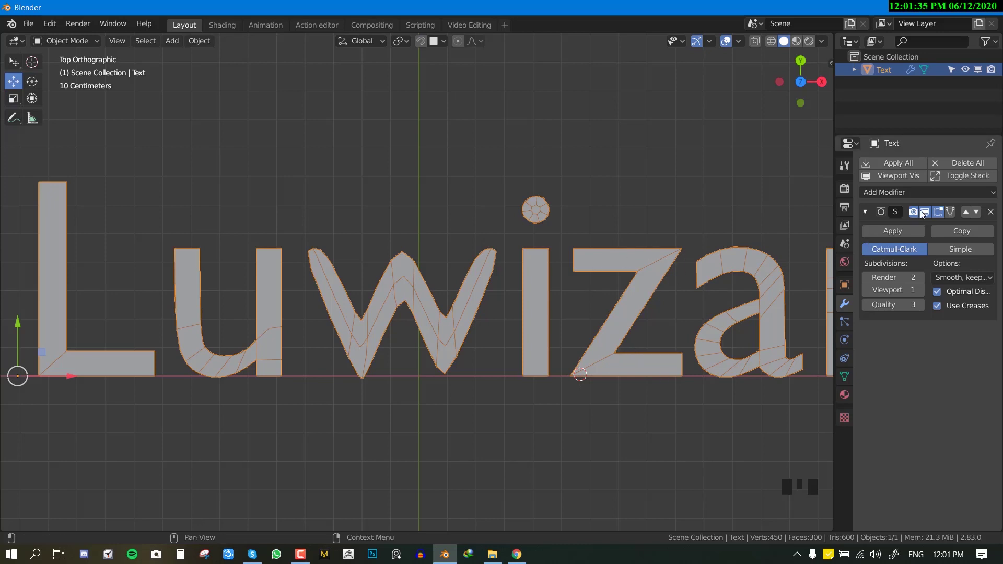
Add a Catmull-Clark Subdivision Surface modifier with Use Creases enabled.
click(928, 214)
click(928, 214)
click(928, 214)
click(927, 214)
scroll(up, 3)
key(Tab)
key(alt+a)
key(Tab)
click(950, 215)
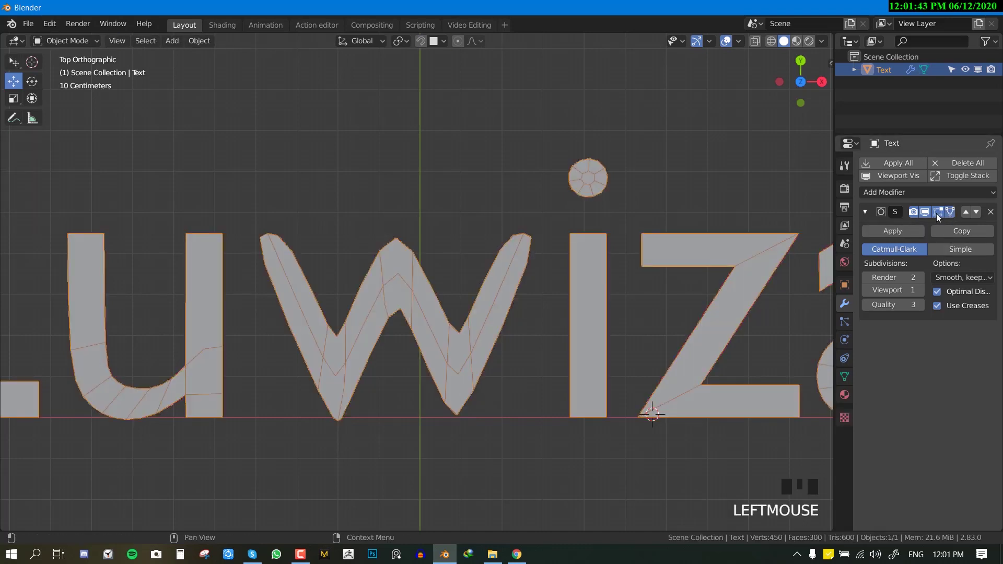
click(937, 217)
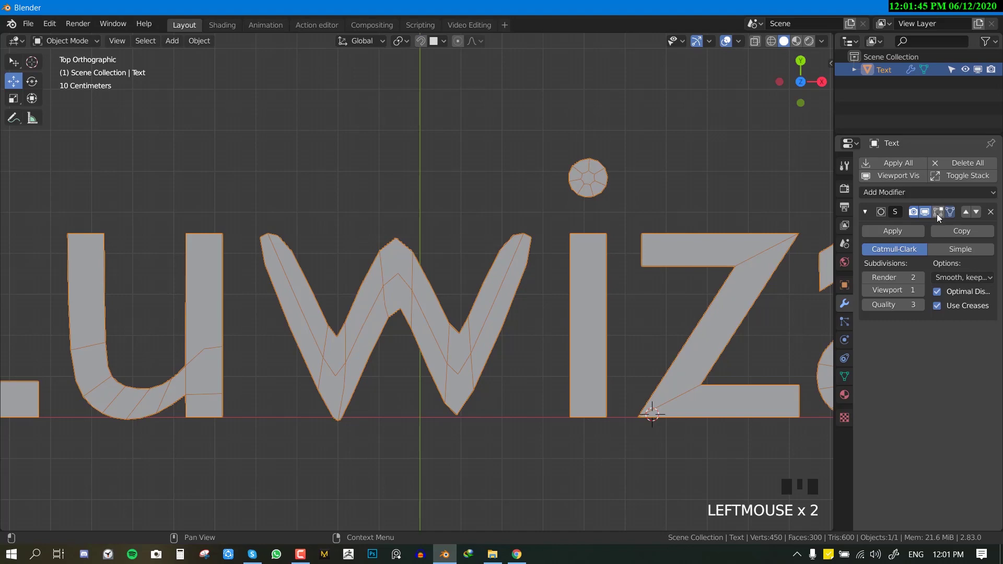
Check the smoothed letters in Edit Mode and save the file.
key(Tab)
key(Tab)
key(Tab)
scroll(down, 3)
scroll(up, 3)
key(Tab)
key(ctrl+s)
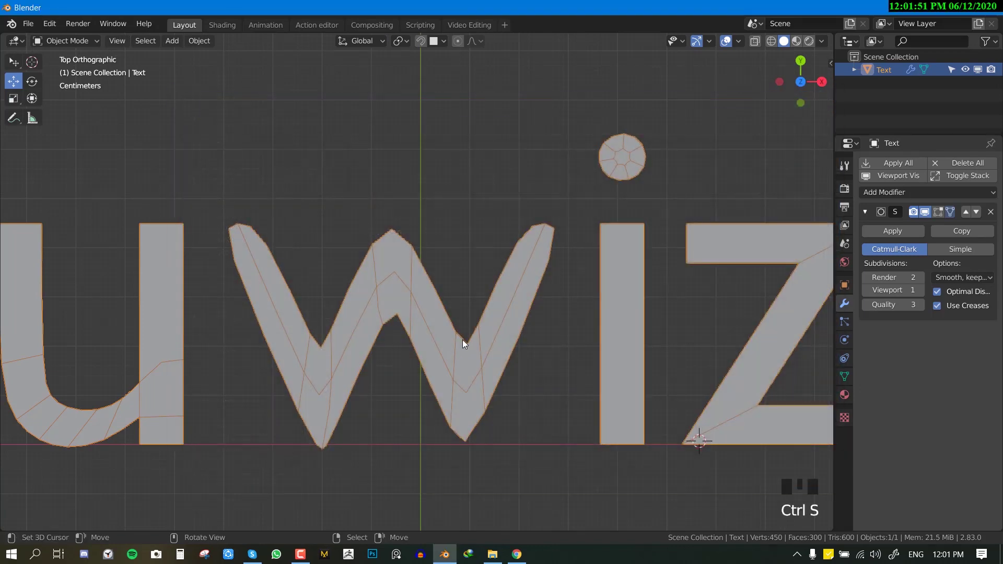
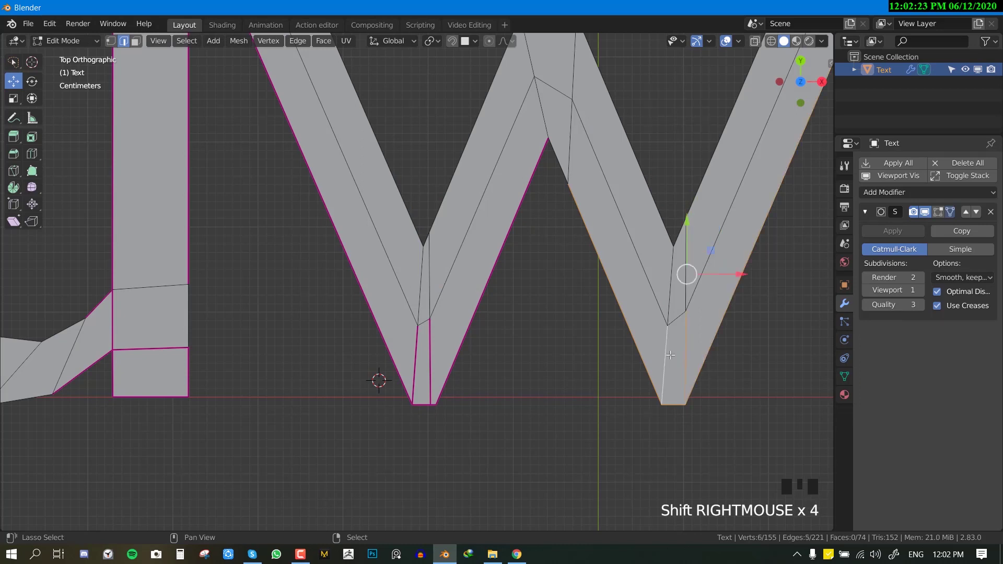
Crease the selected outline edges to 1.00 and verify Mean Crease in the Item sidebar.
key(shift+e)
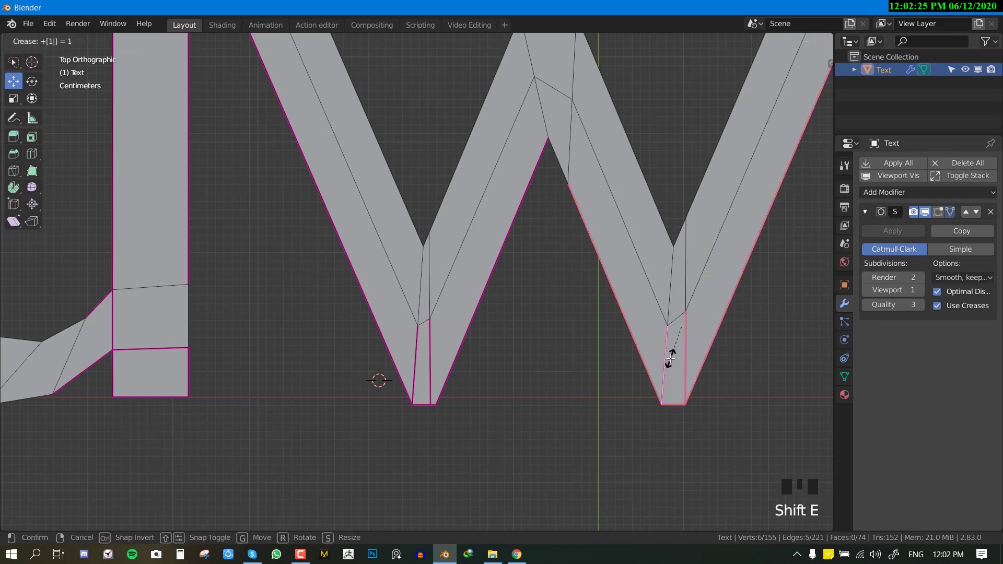
key(n)
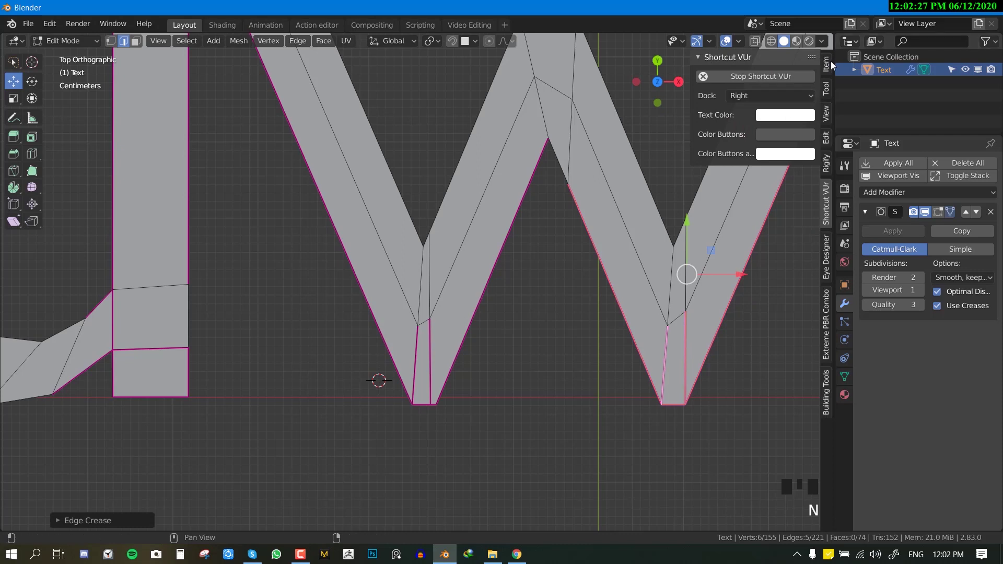
click(829, 69)
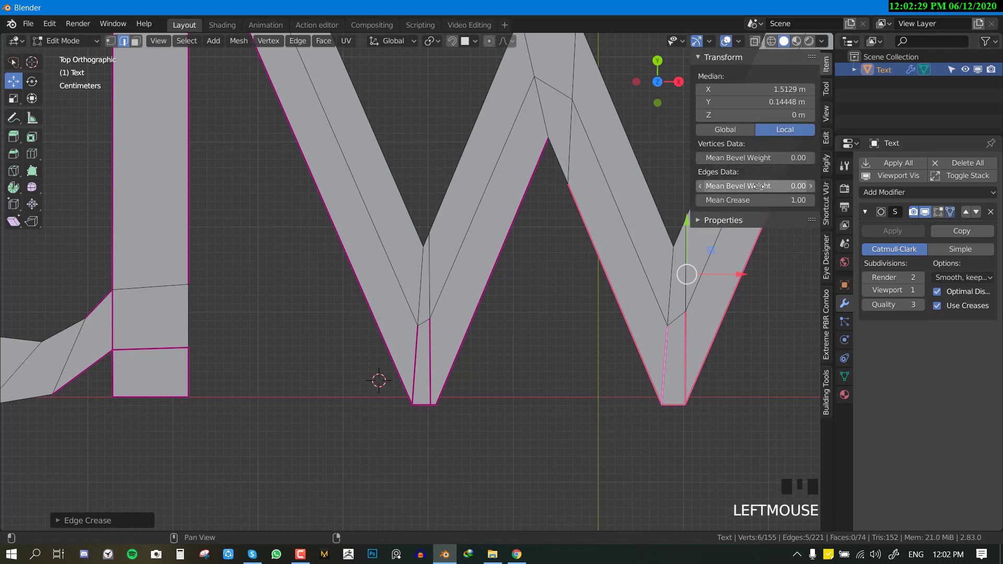
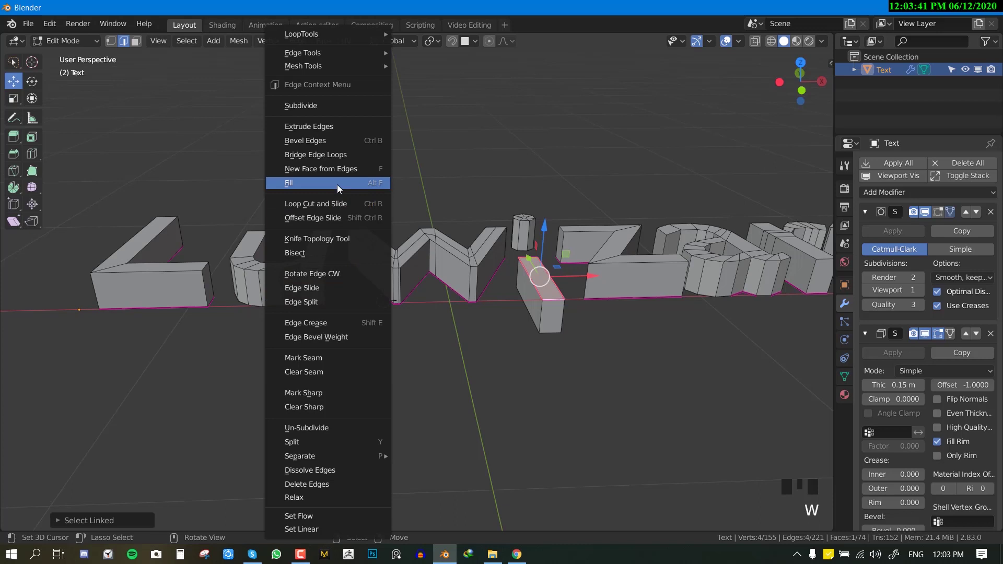
Search for the Fill command to close the letters' open edges.
key(F3)
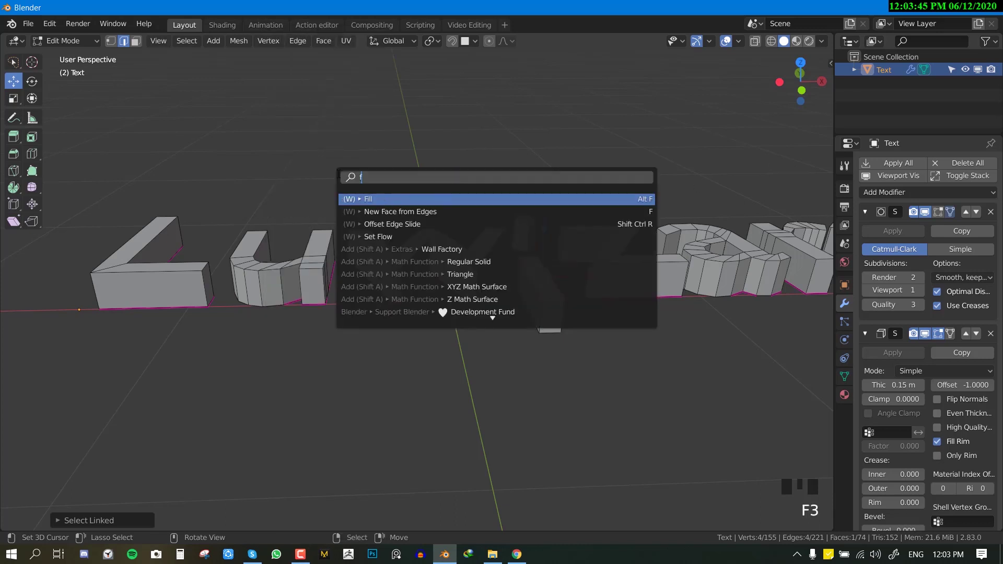
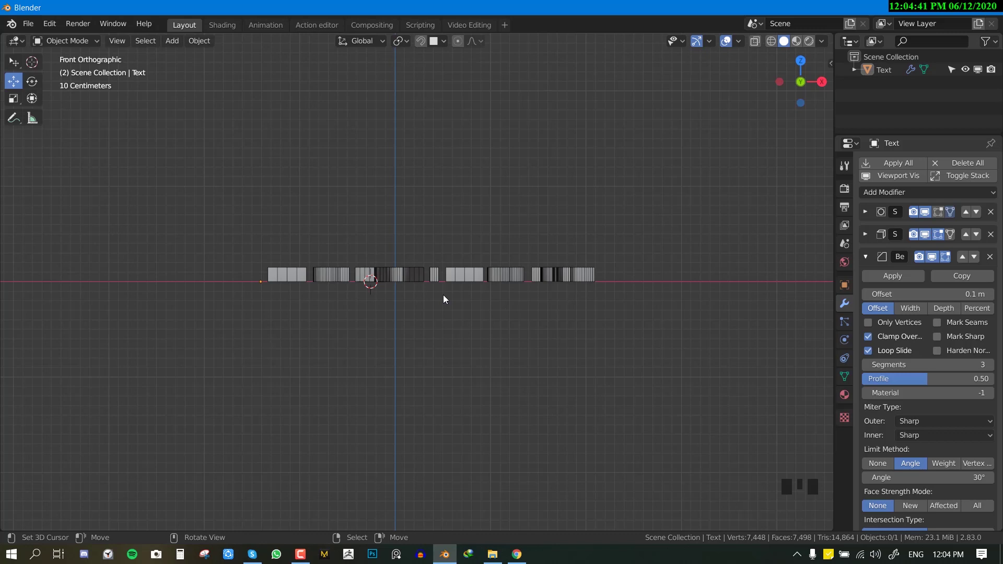
Check the bevelled letters from the Top orthographic view.
key(KP_7)
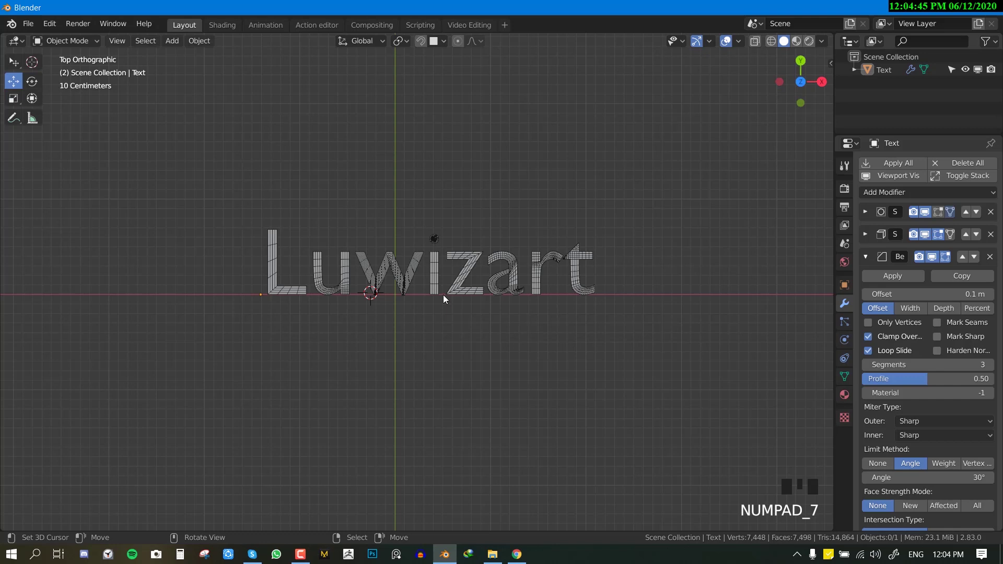